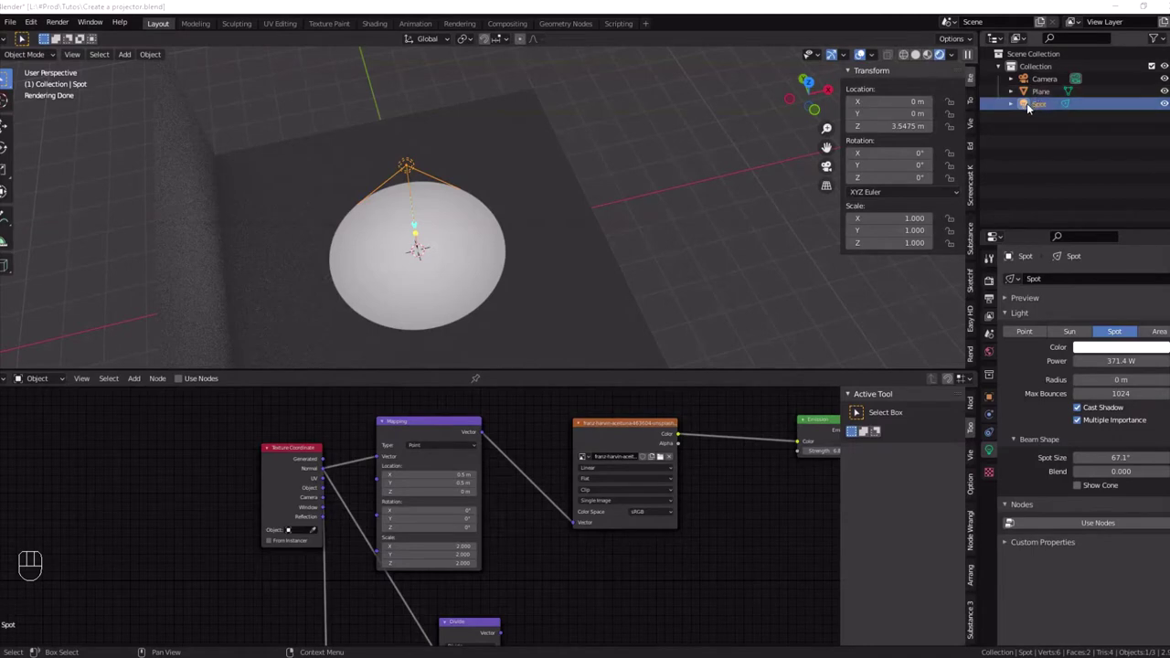
# - Select the spot light so its Image Texture and Emission node tree can take effect
pyautogui.click(980, 202)
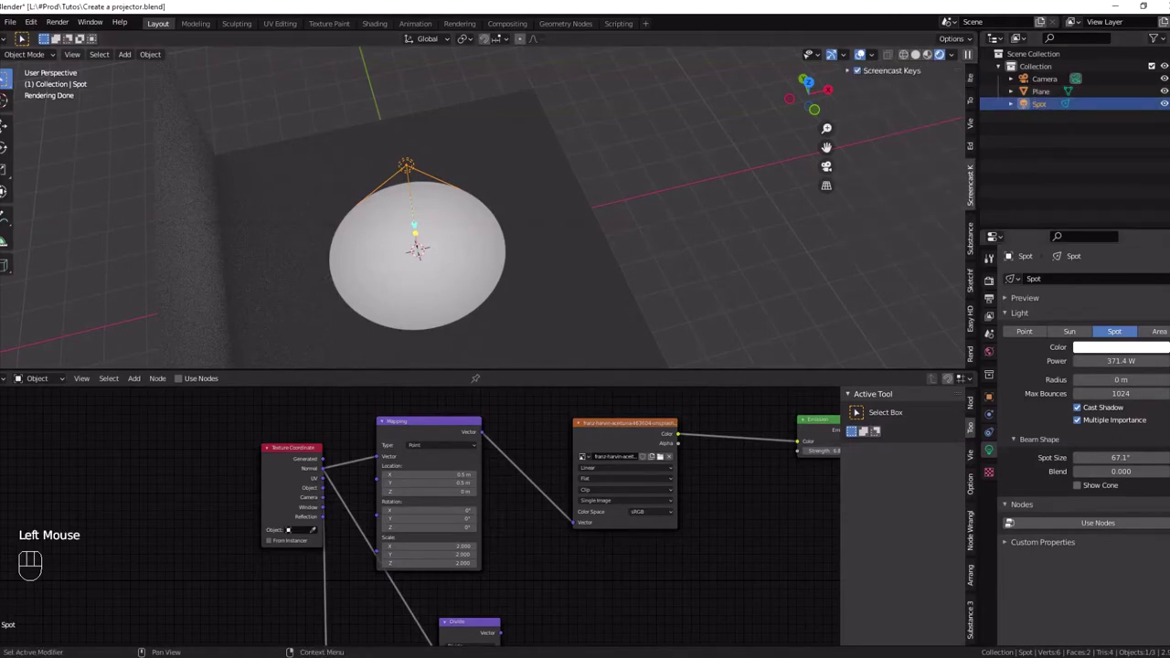
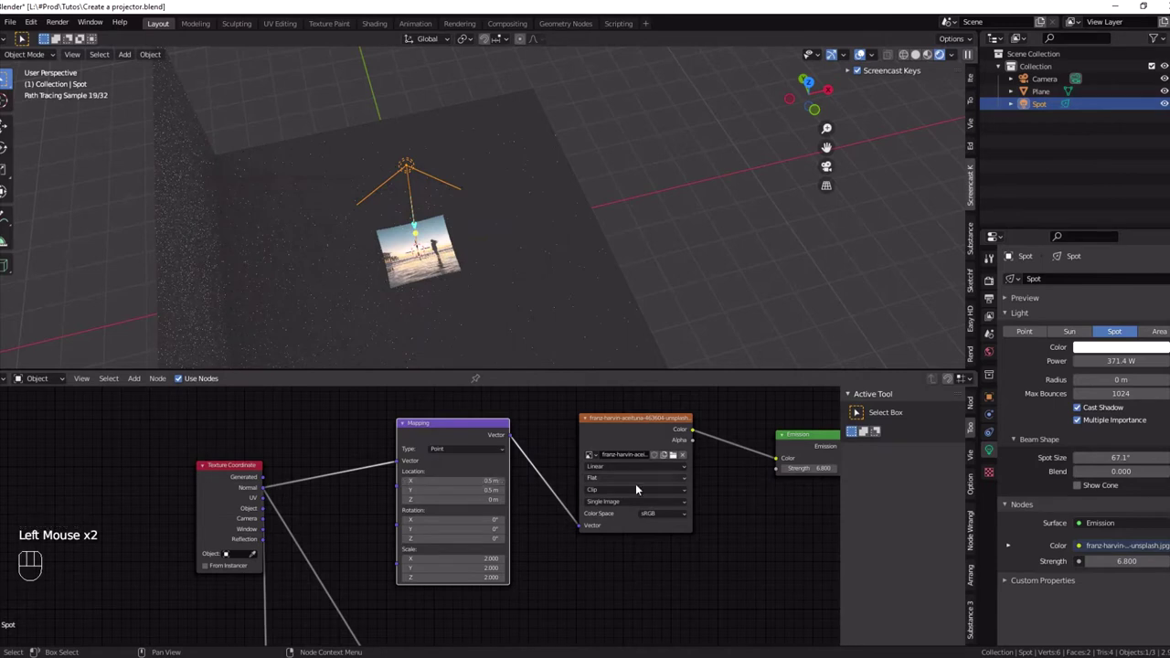
pyautogui.click(620, 492)
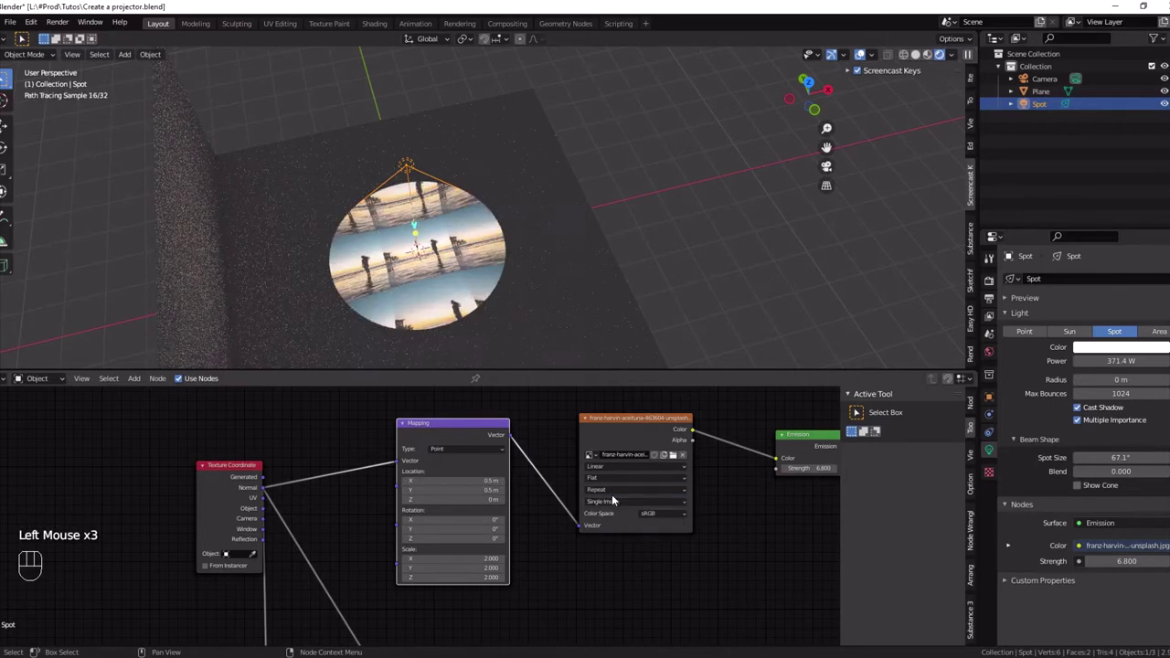
pyautogui.moveTo(616, 492); pyautogui.dragTo(605, 525)
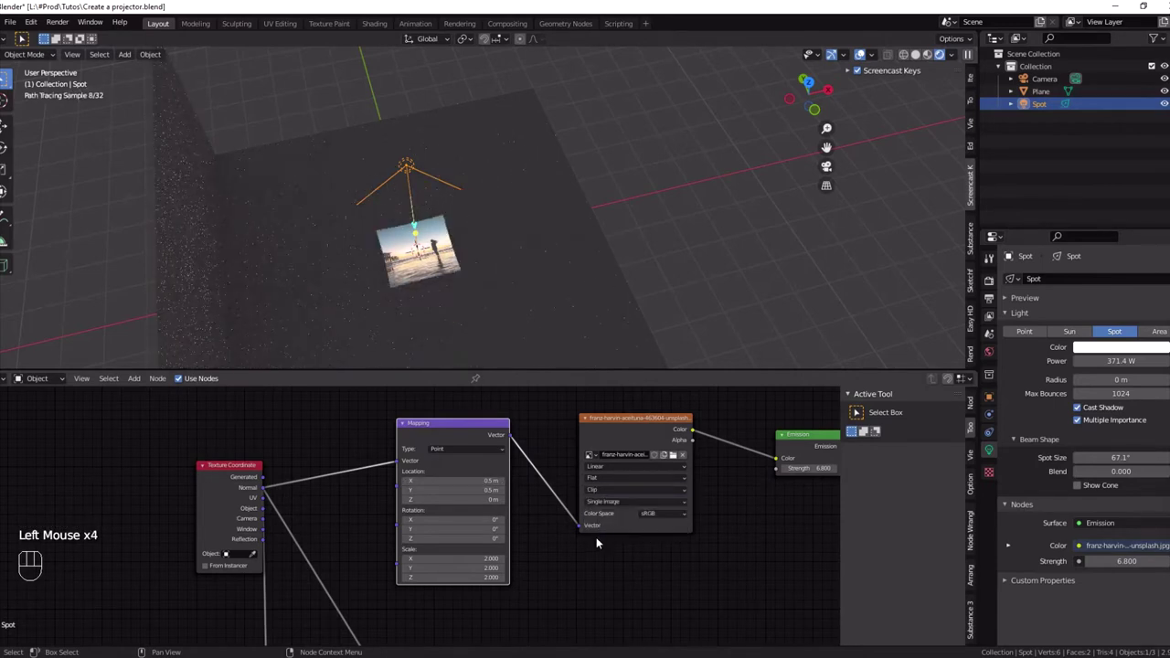
pyautogui.click(248, 490)
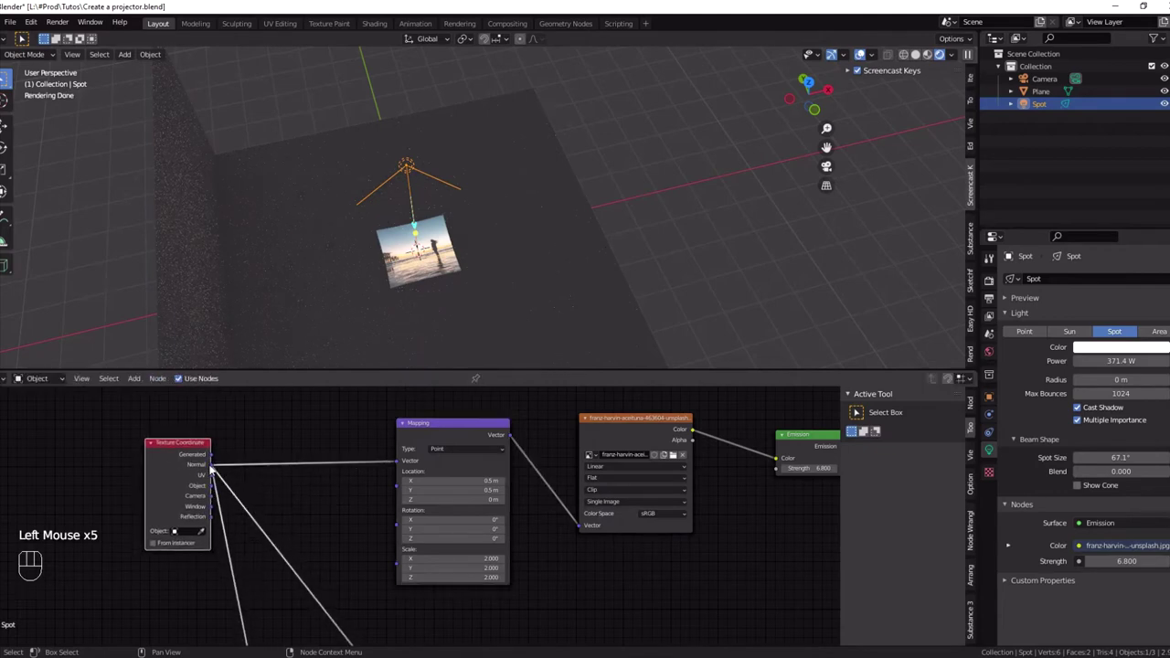
# - View the plane from top orthographic and pan the node editor to the Divide nodes
pyautogui.scroll(3)
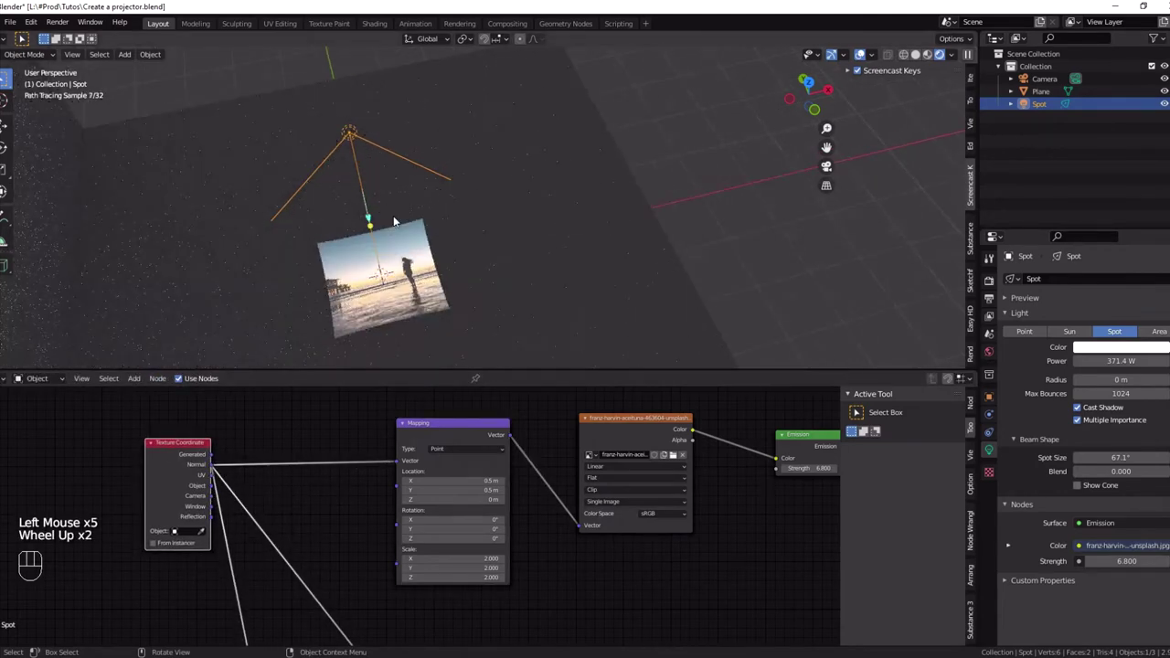
pyautogui.press('KP_7')
pyautogui.scroll(-3)
pyautogui.middleClick(403, 179)
pyautogui.middleClick(373, 560)
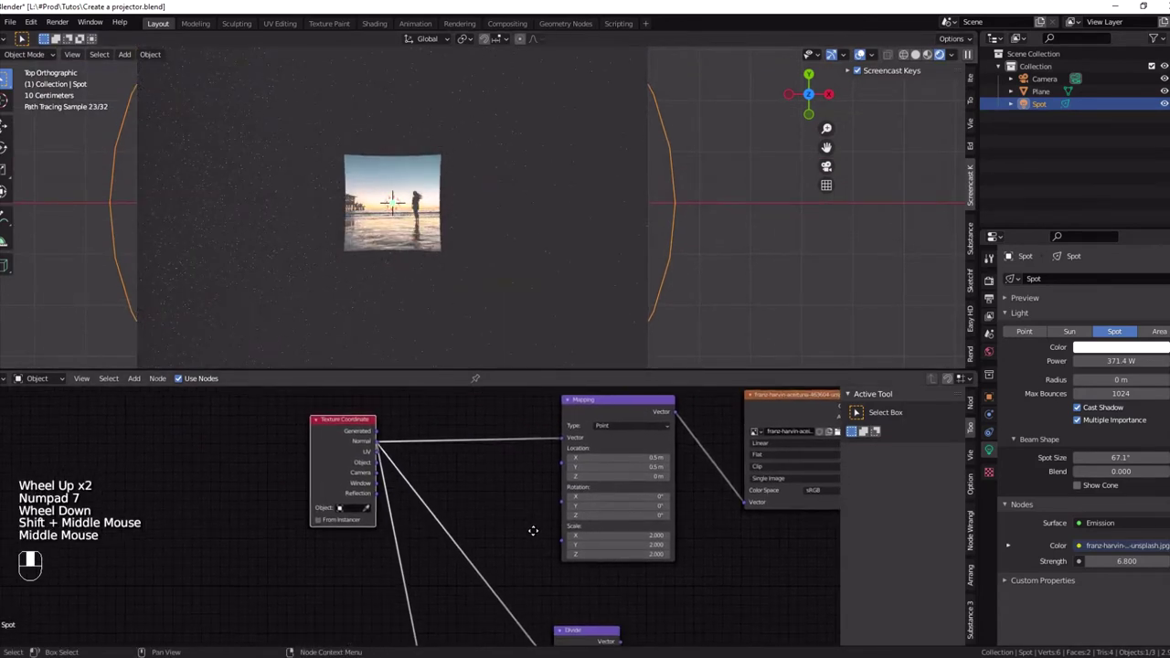
pyautogui.click(340, 485)
pyautogui.scroll(-3)
pyautogui.middleClick(467, 574)
# - Bring the Texture Coordinate and Separate XYZ nodes into view and reposition Separate XYZ
pyautogui.click(427, 537)
pyautogui.click(529, 516)
pyautogui.middleClick(509, 444)
pyautogui.click(507, 586)
pyautogui.scroll(3)
pyautogui.middleClick(442, 569)
pyautogui.click(411, 505)
pyautogui.click(403, 478)
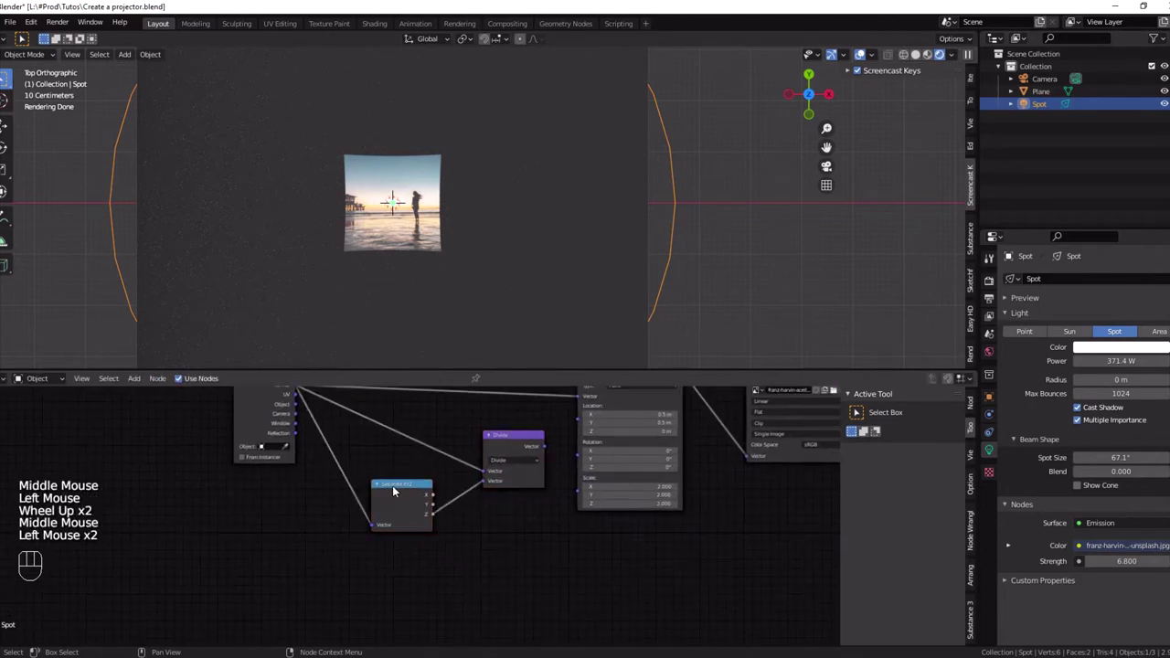